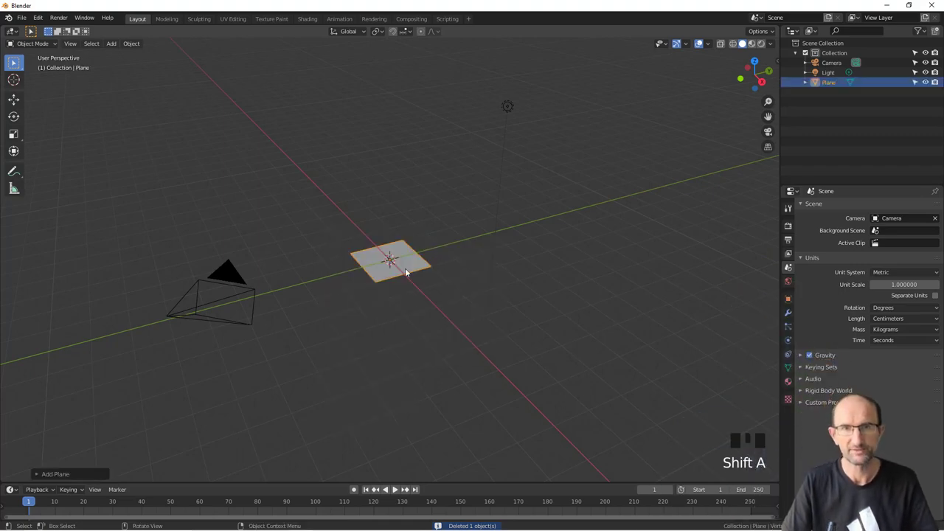
- Zoom in on the plane and enter Edit Mode to begin resizing it
scroll("up", 3)
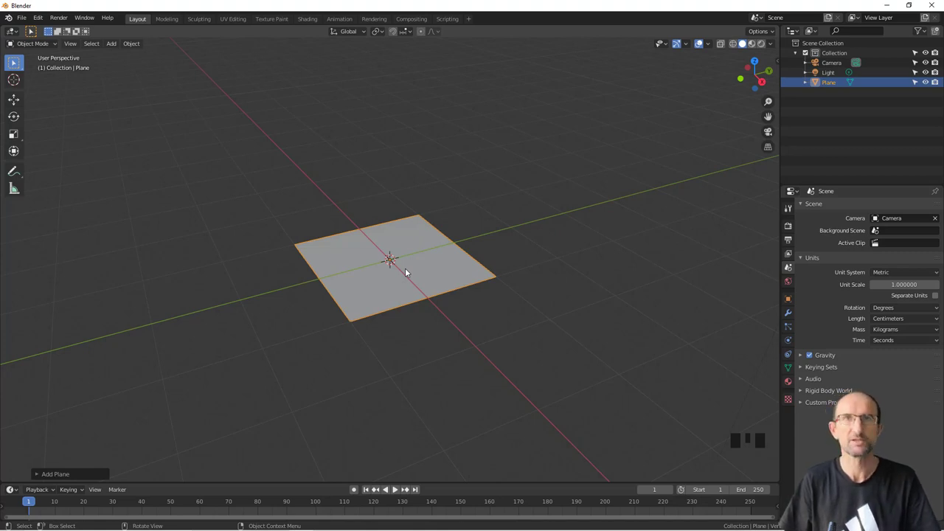
key("Tab")
- Scale the plane tenfold, subdivide its mesh with 100 cuts, and return to Object Mode
key("s")
scroll("down", 3)
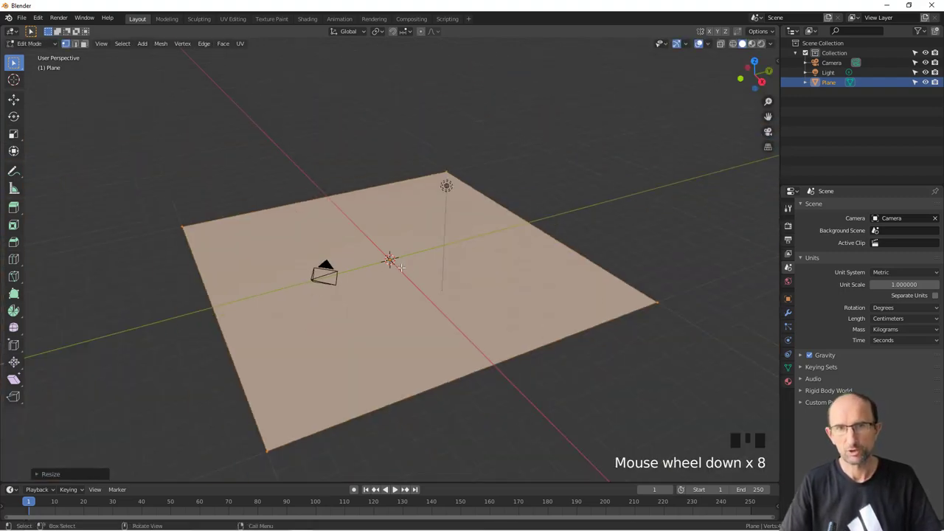
left_click_drag(379, 240, 39, 474)
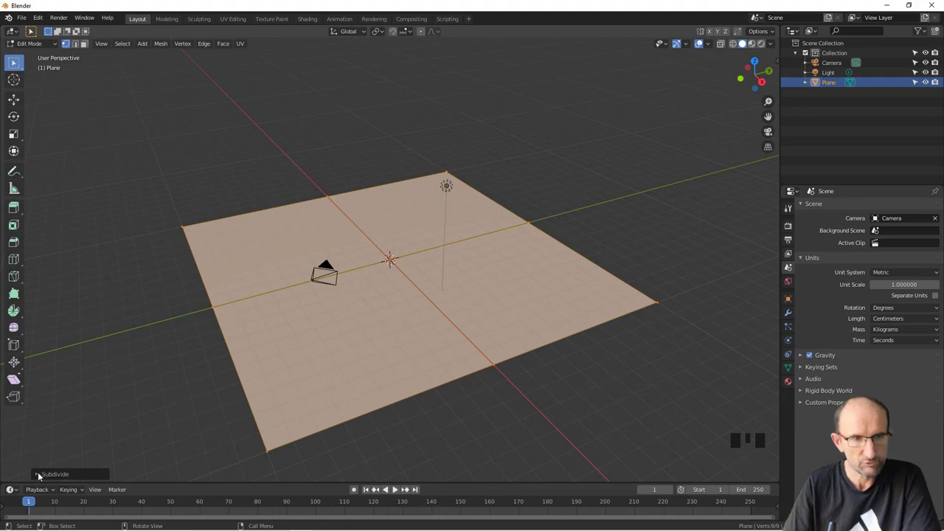
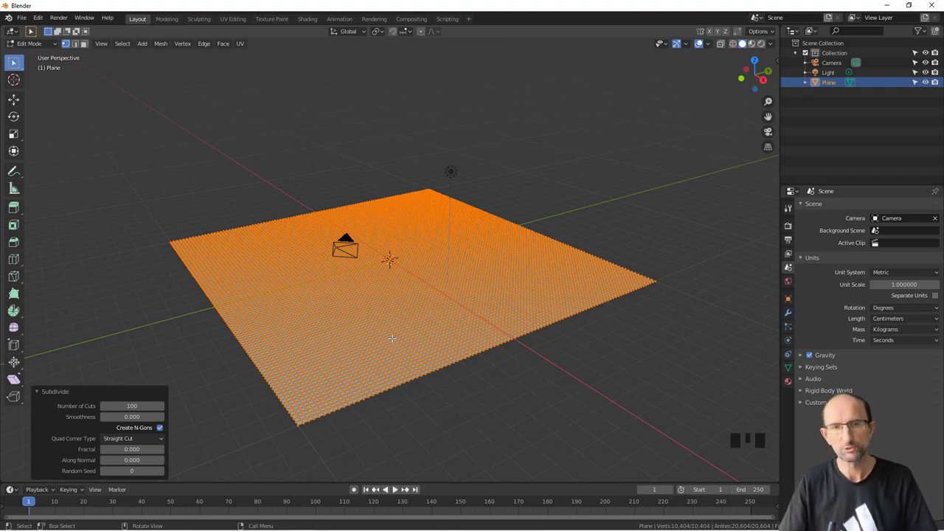
key("Tab")
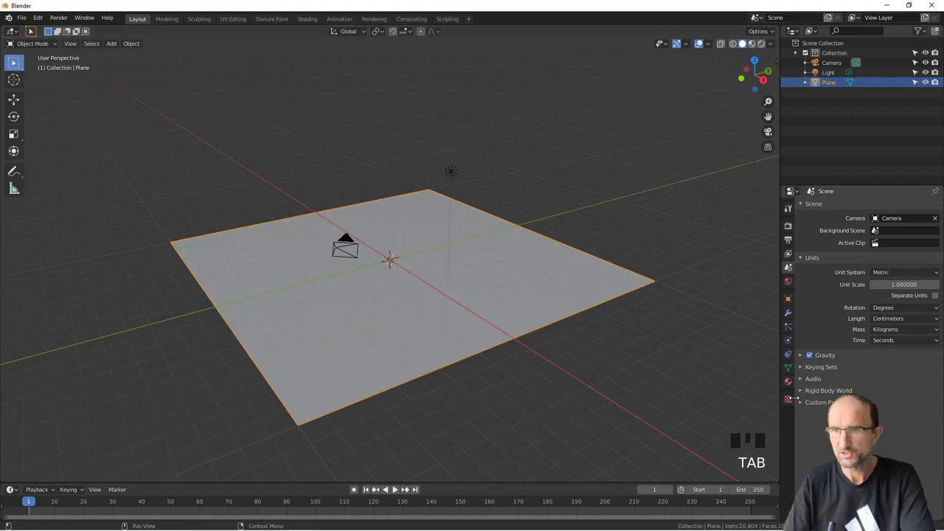
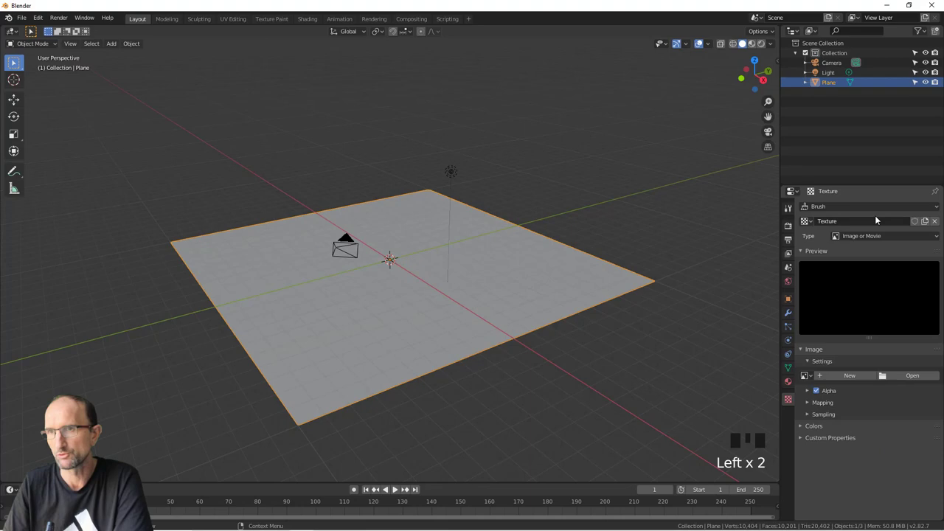
- Create a Clouds noise texture and bring up the plane's Add Modifier list for a Displace modifier
left_click_drag(868, 238, 790, 313)
left_click(791, 314)
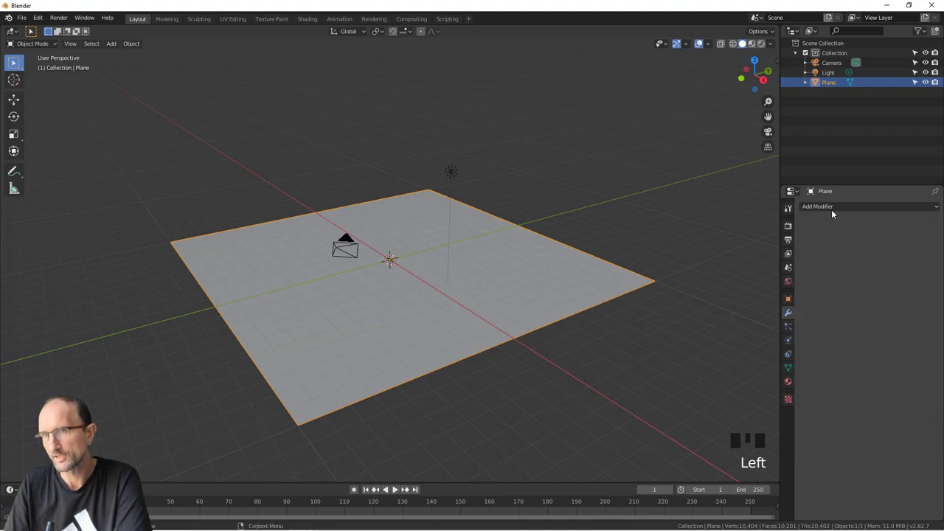
left_click_drag(835, 207, 753, 247)
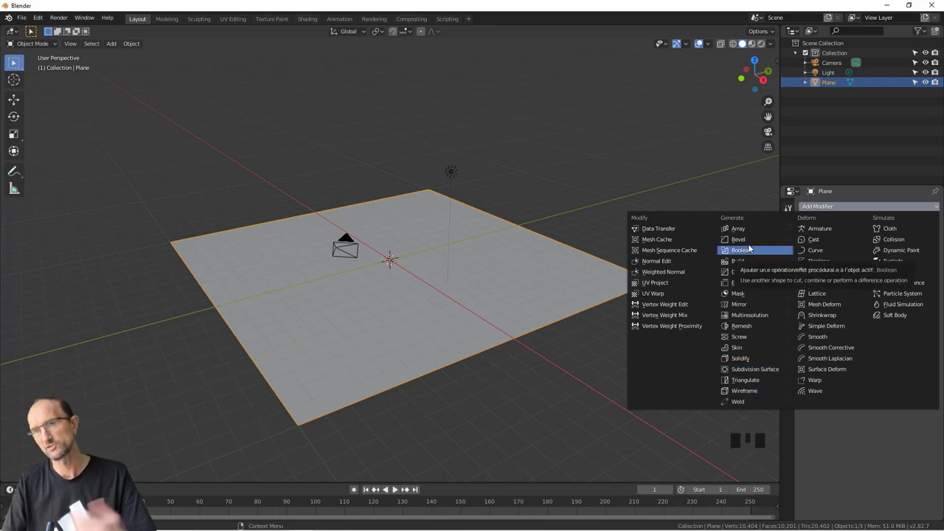
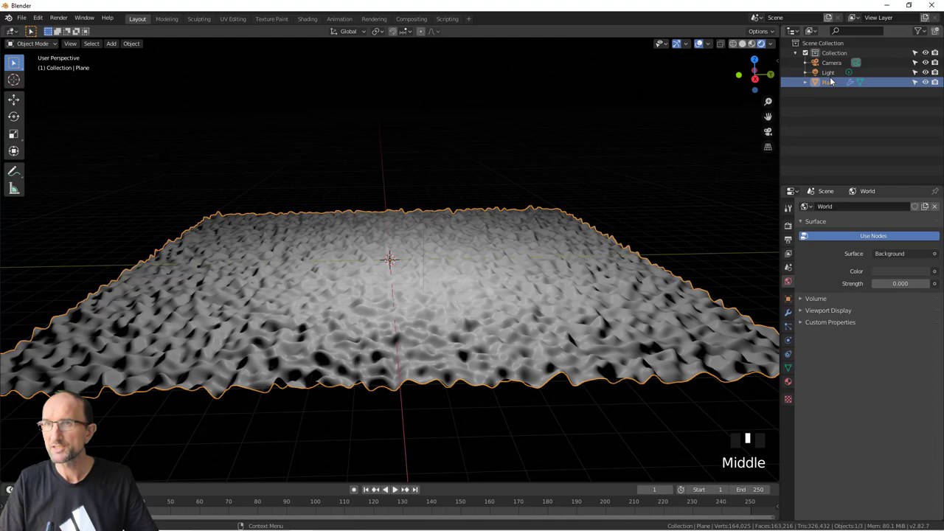
- Turn the light into a Spot light and clear its rotation so it points straight down
left_click(830, 74)
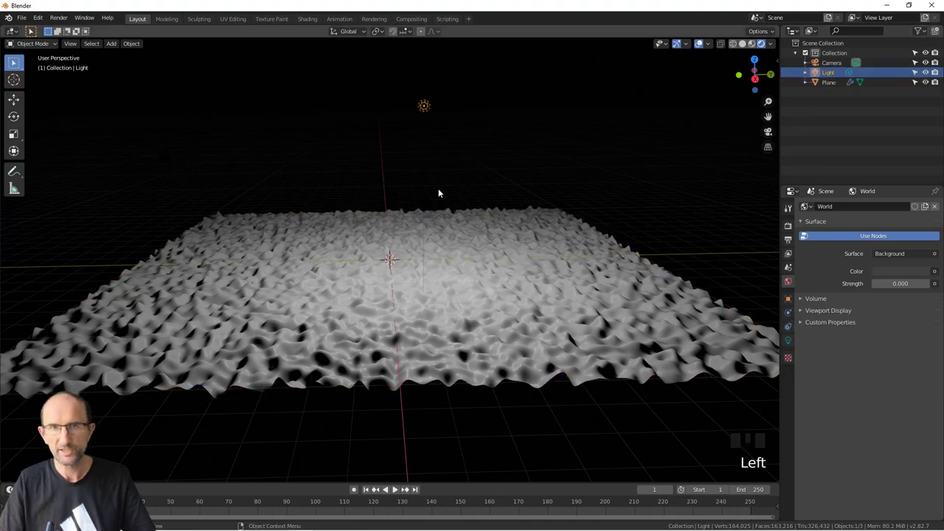
left_click_drag(469, 174, 792, 343)
left_click(792, 344)
left_click(883, 249)
left_click_drag(439, 249, 475, 247)
key("alt+r")
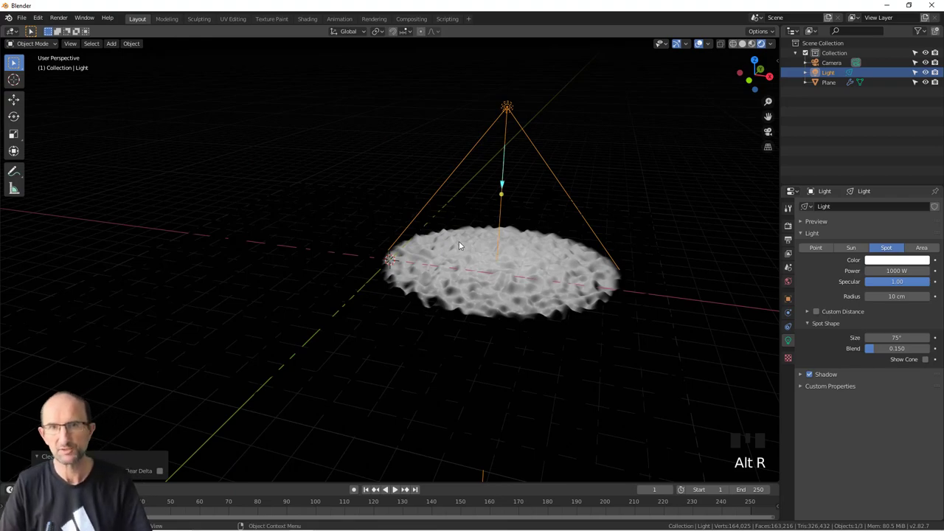
- From top view, move the spotlight sideways away from the plane's centre, then return to perspective
key("z")
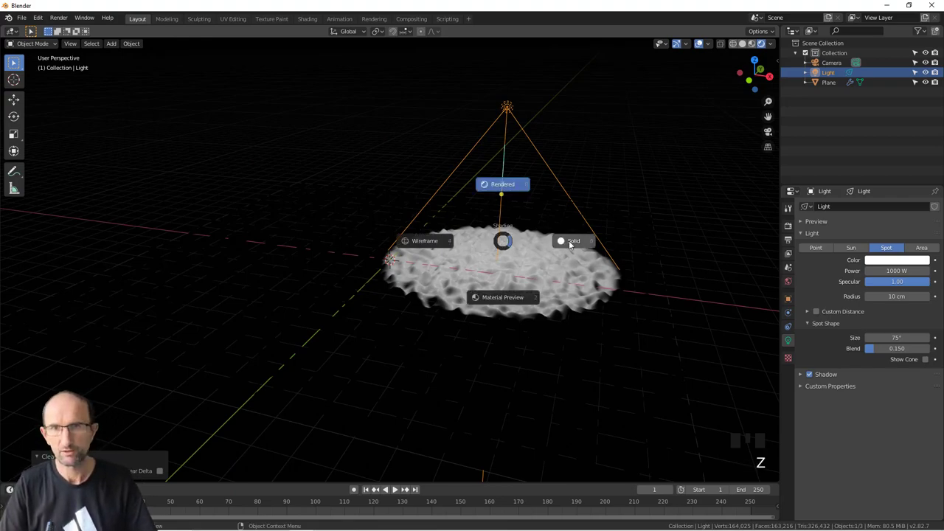
left_click_drag(517, 236, 477, 234)
key("KP_7")
scroll("down", 3)
key("z")
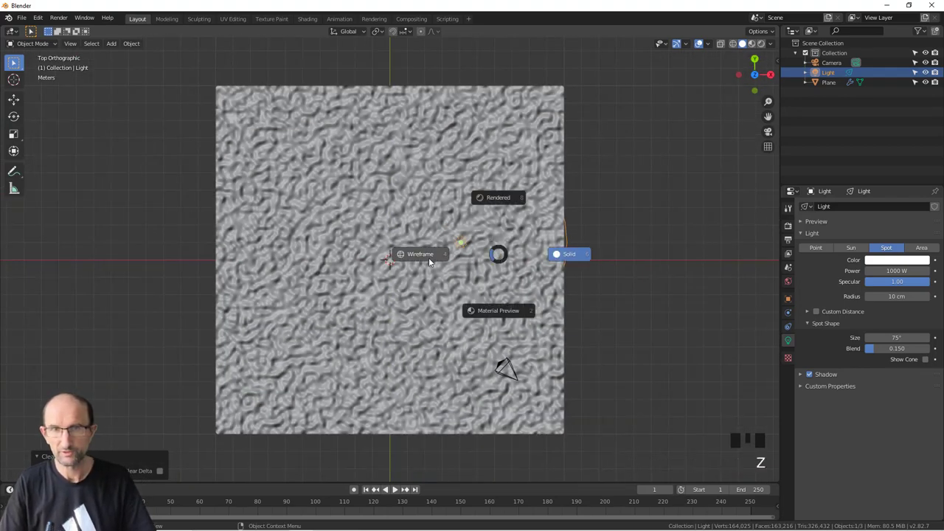
key("g")
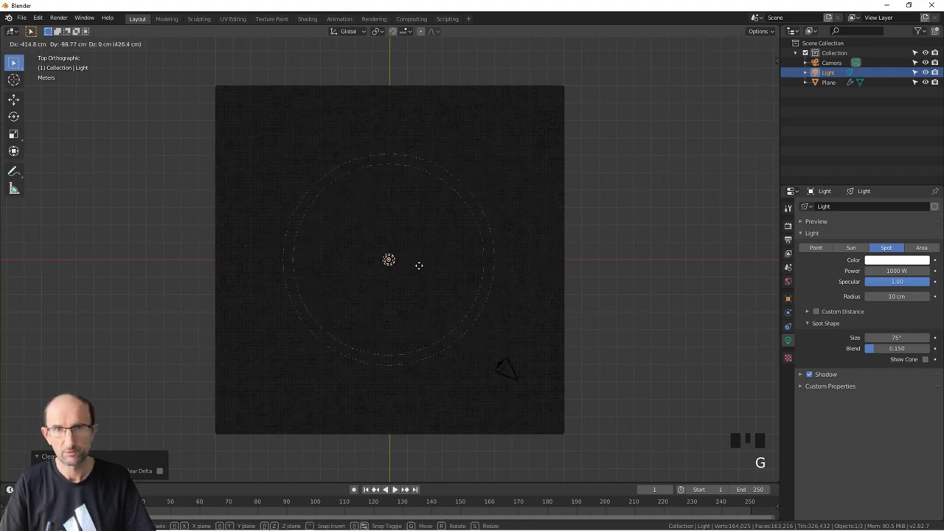
left_click_drag(477, 306, 465, 264)
key("z")
left_click_drag(449, 252, 412, 256)
- Add a UV Sphere, raise it about 1 m above the rippled plane, and select the spotlight
key("shift+a")
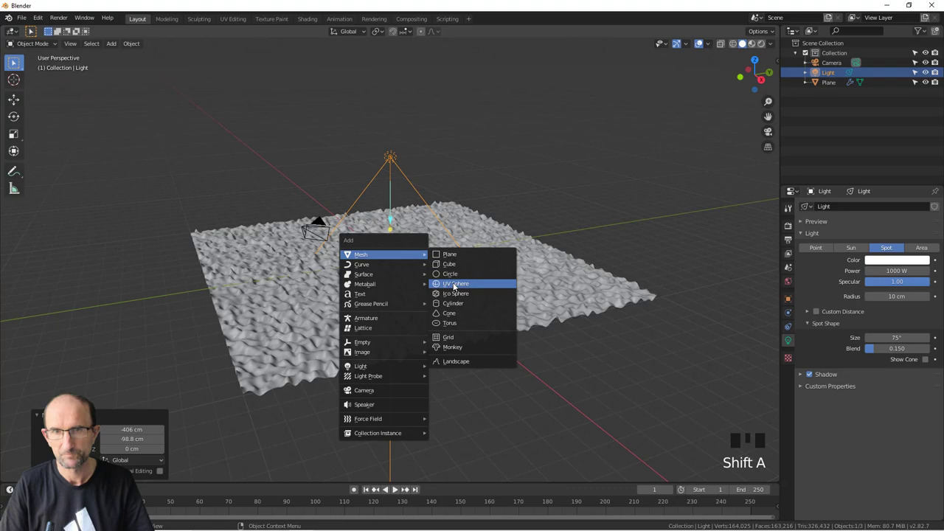
scroll("up", 3)
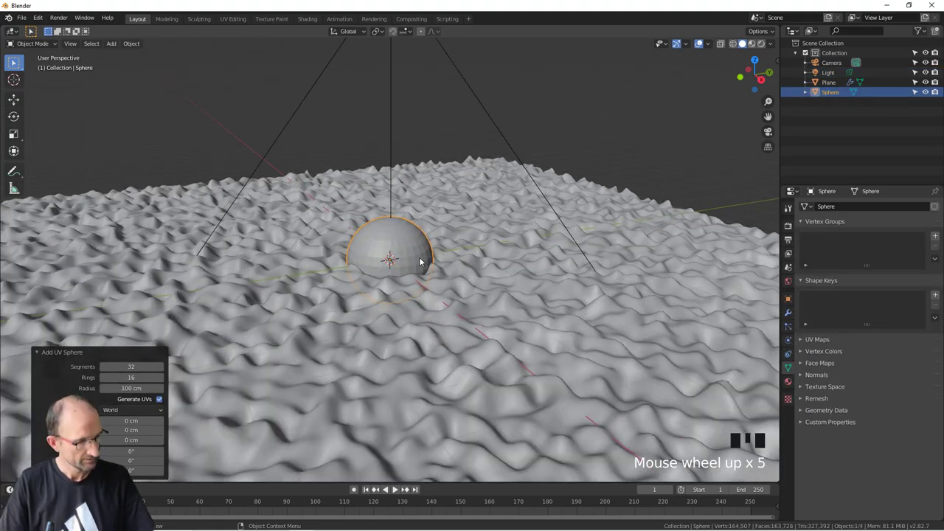
key("g")
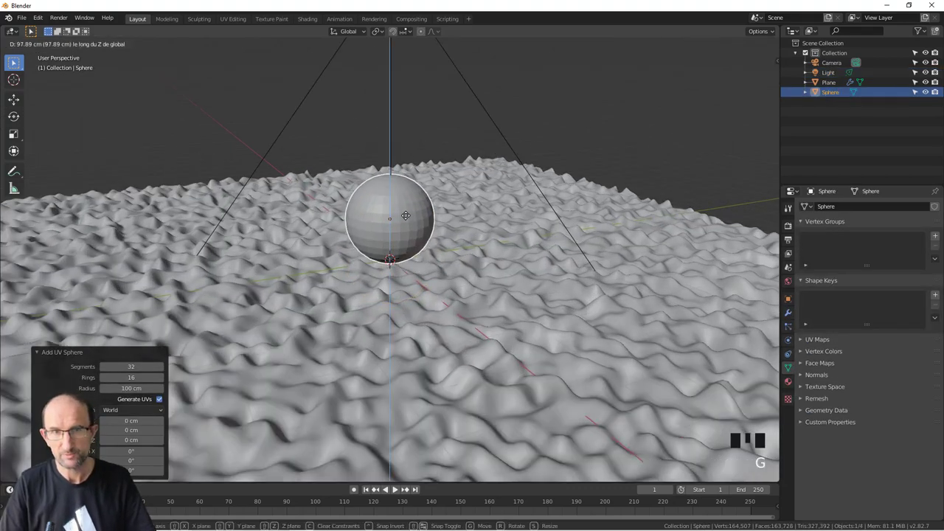
scroll("down", 3)
left_click_drag(414, 192, 396, 143)
left_click(396, 143)
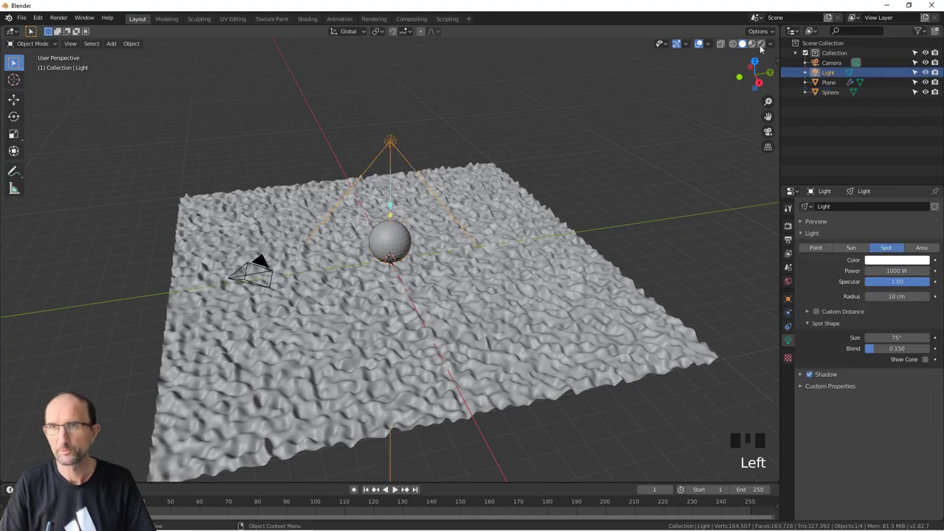
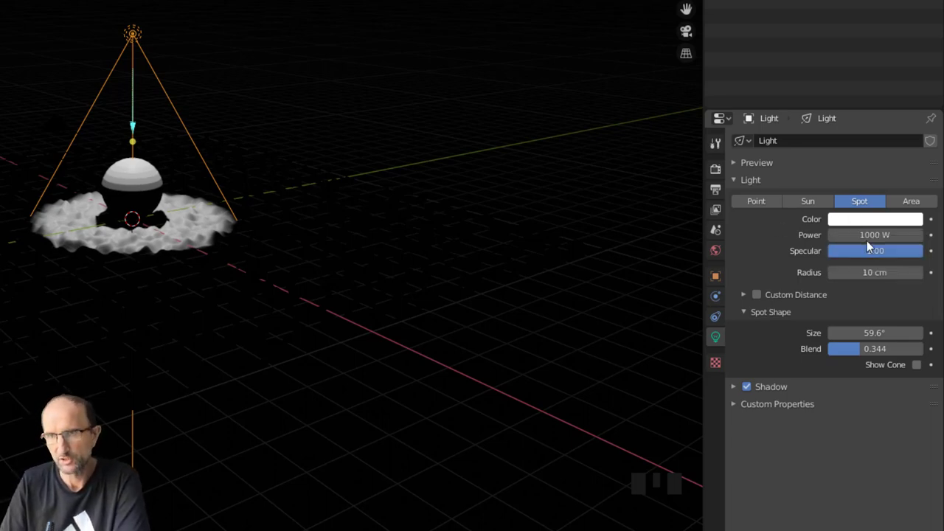
- Check the render settings confirm Eevee, then return to the spotlight's 59.6° cone, 0.344 blend settings
left_click(722, 168)
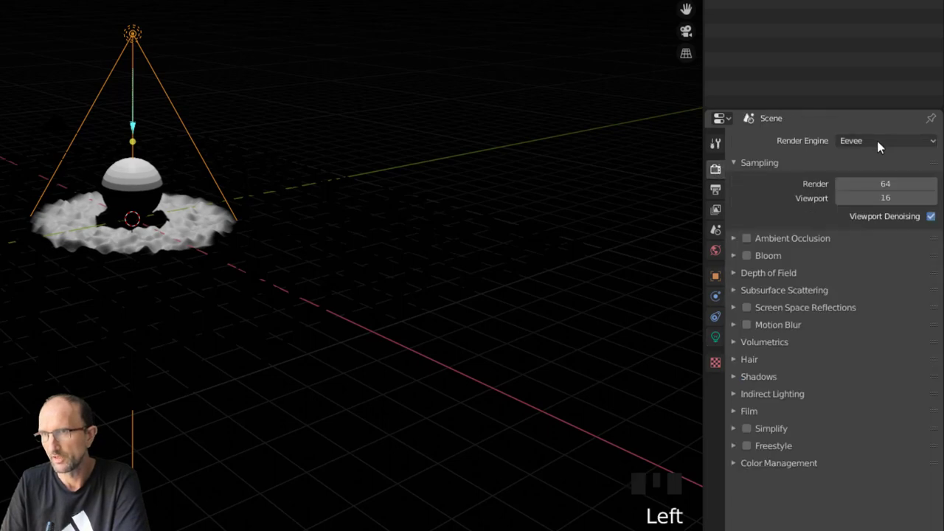
left_click(723, 341)
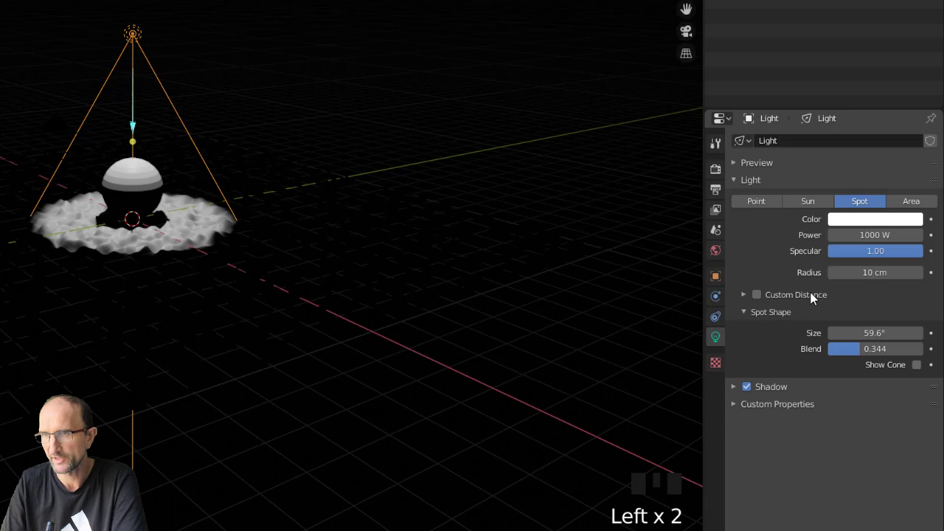
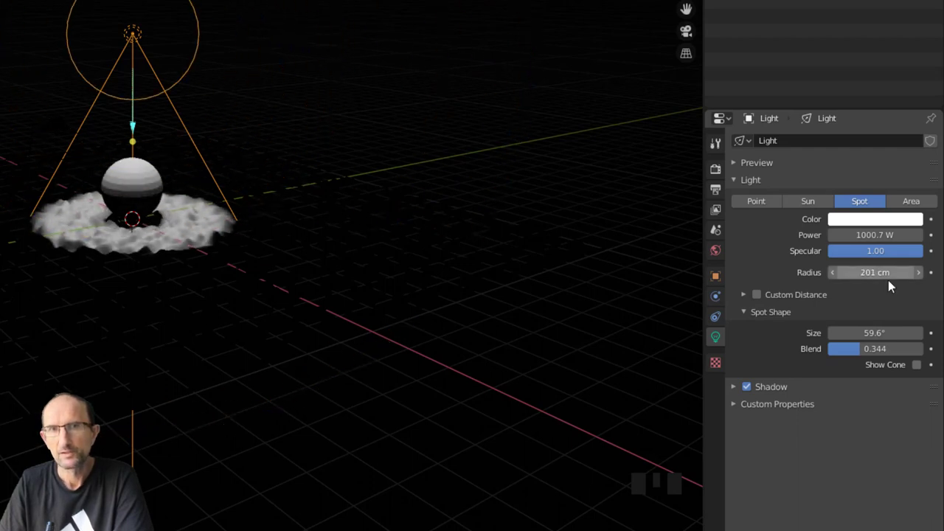
- Enable Custom Distance on the spotlight and set it to 997 cm so it reaches the sphere and plane
left_click(765, 297)
left_click_drag(748, 294, 821, 306)
key("KP_7")
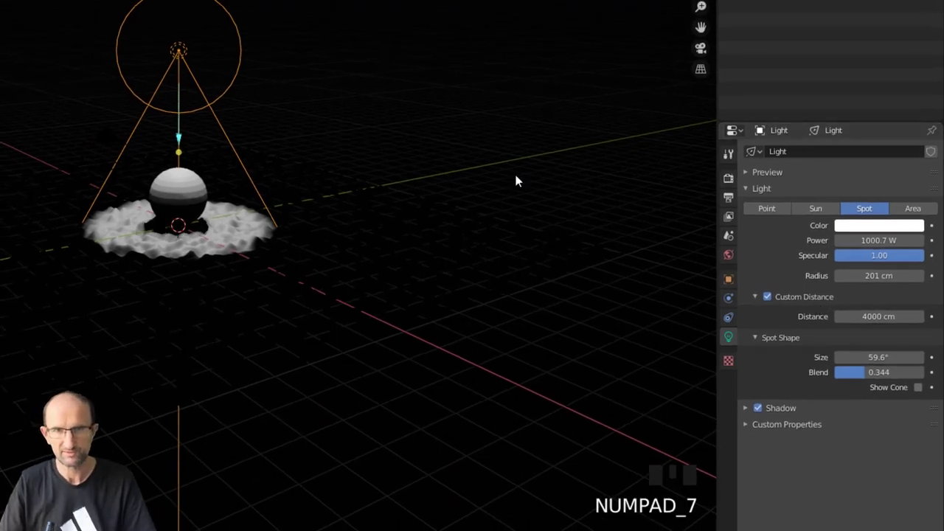
key("KP_7")
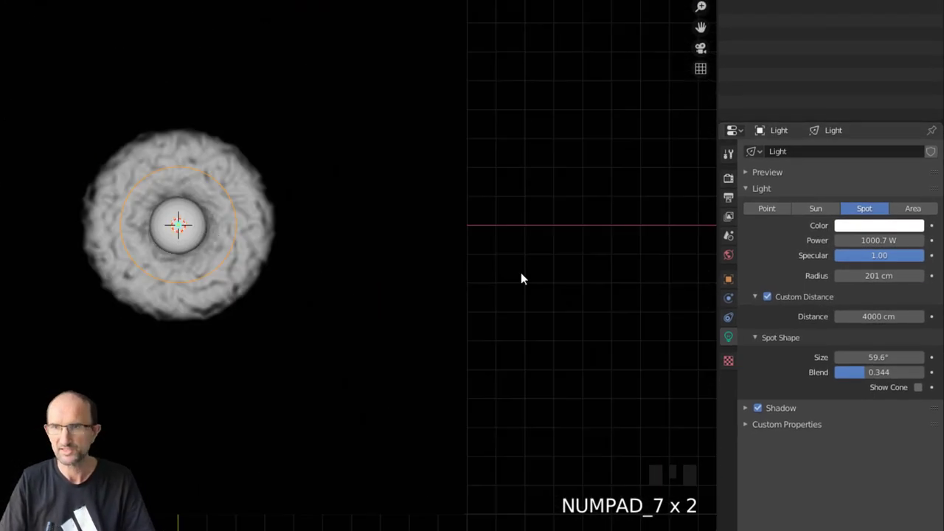
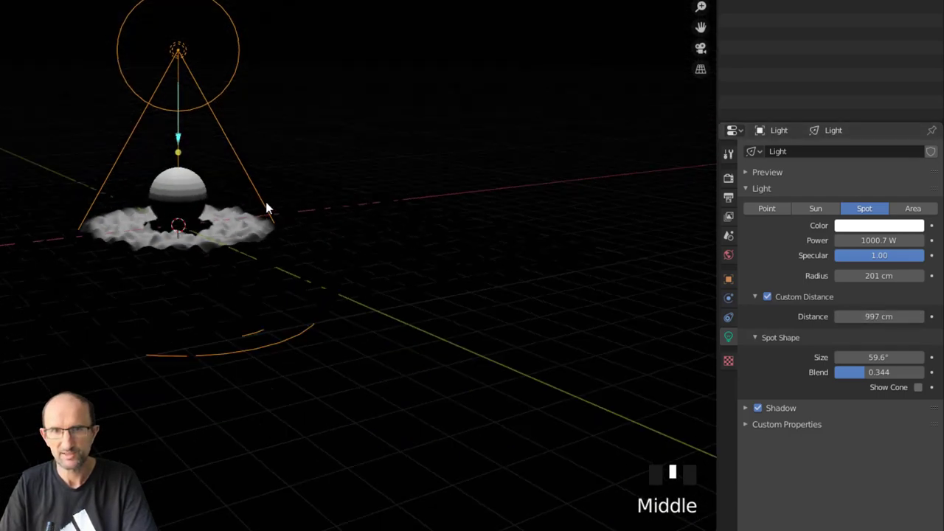
scroll("up", 3)
scroll("down", 3)
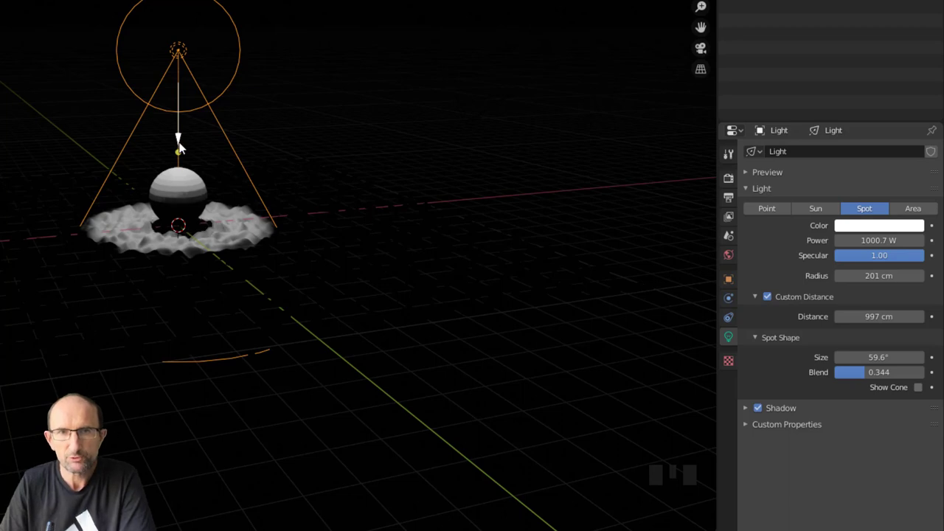
- Widen the spotlight's cone angle to about 70° and inspect the dimmer lit patch around the sphere
left_click_drag(182, 138, 147, 137)
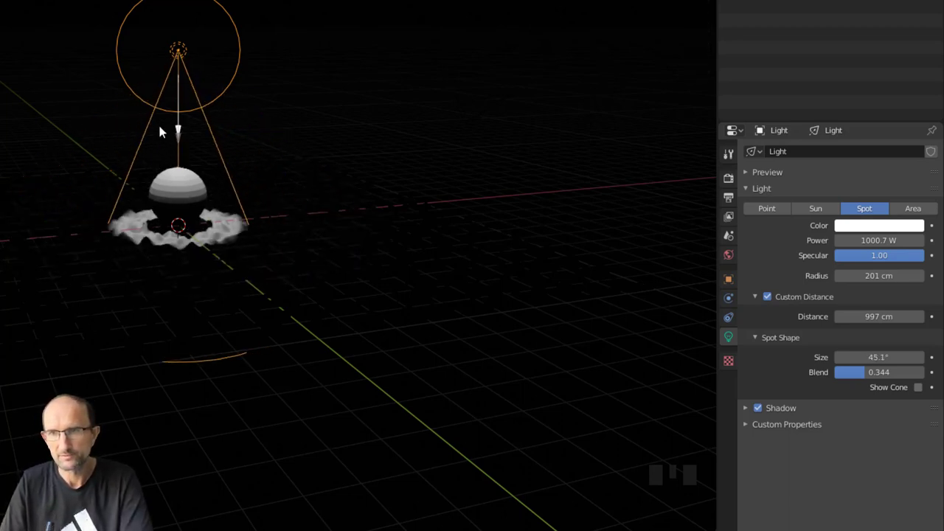
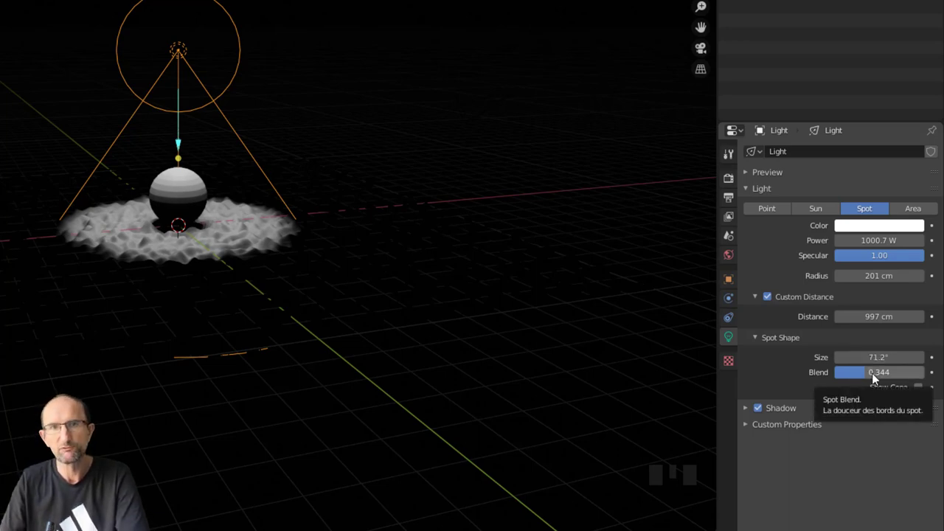
key("g")
left_click_drag(216, 132, 247, 189)
scroll("up", 3)
key("g")
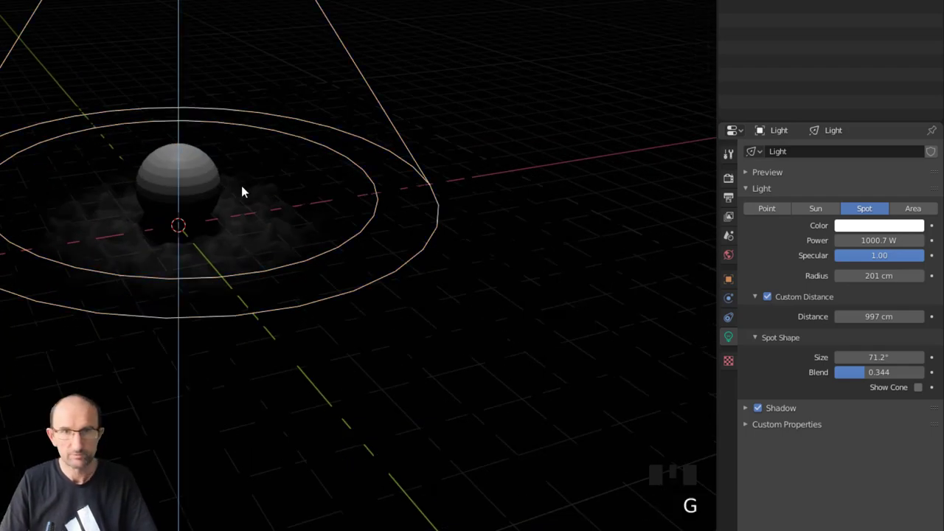
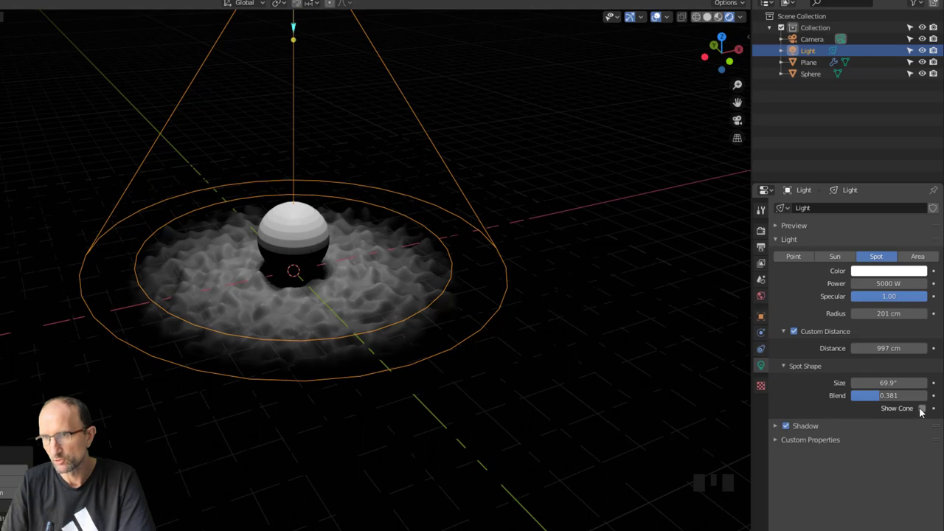
- Enable Show Cone on the 5000 W spotlight and move in closer to the sphere
left_click(923, 411)
scroll("down", 3)
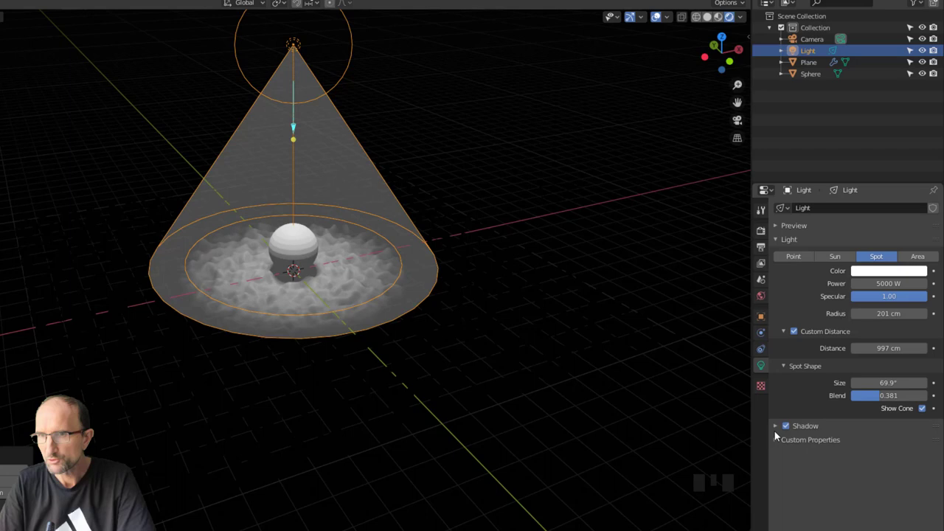
left_click_drag(777, 427, 804, 436)
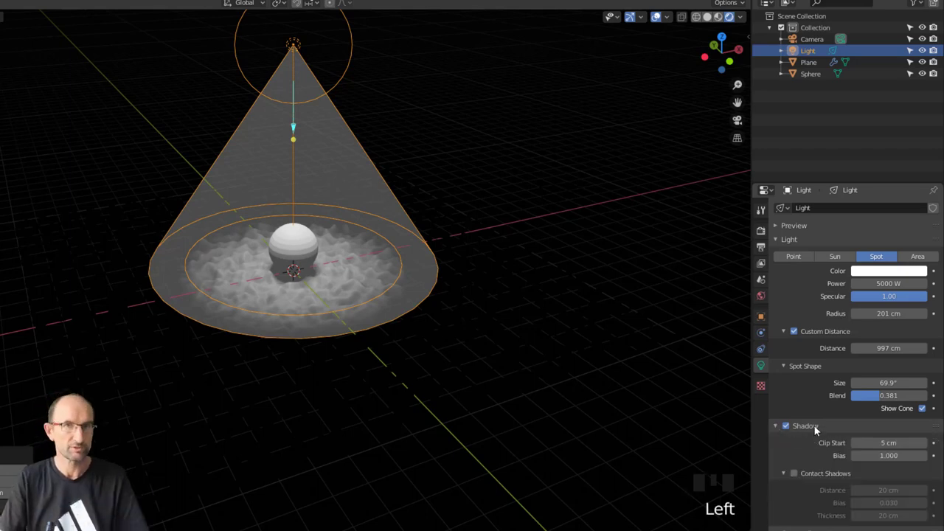
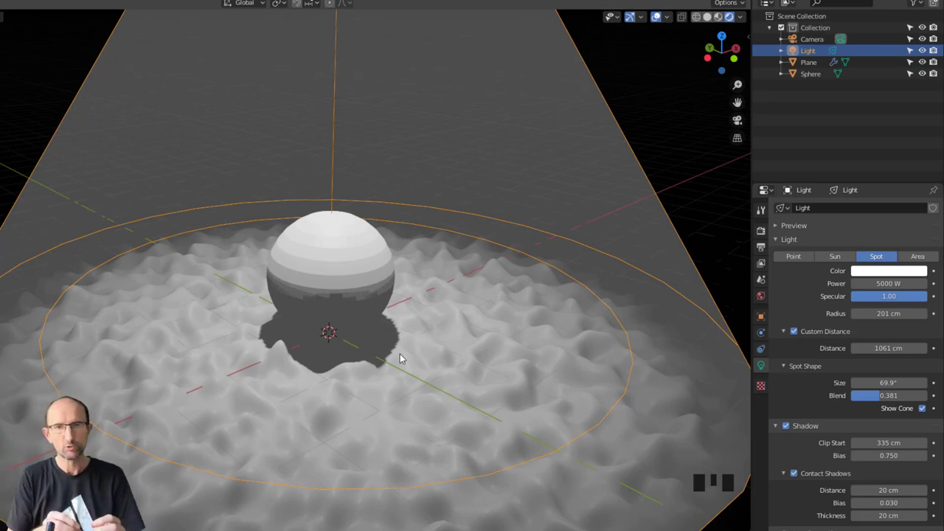
- Switch the render engine to Cycles so the viewport path-traces the volumetric spotlight cone
left_click(817, 343)
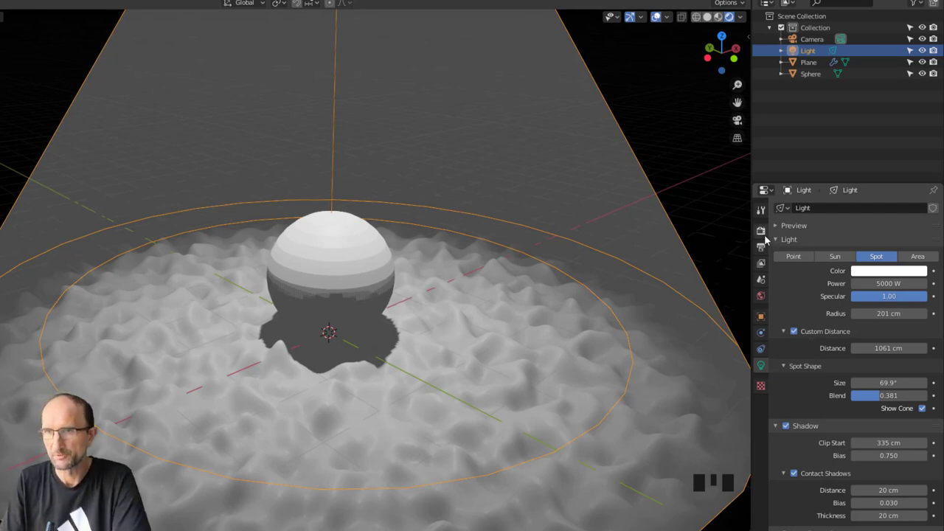
left_click(766, 234)
left_click_drag(873, 211, 454, 331)
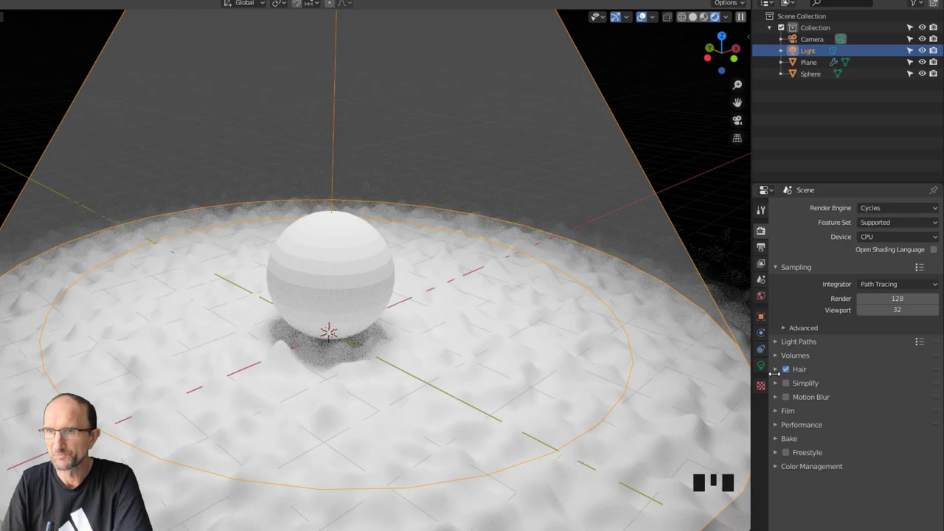
- Tint the spotlight a warm peach hue and lower its power to 2000 W
left_click(764, 368)
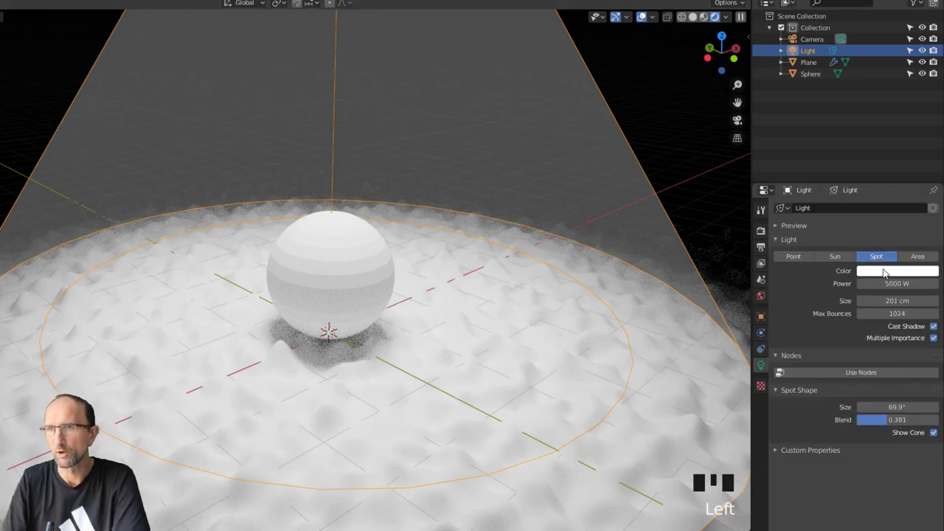
left_click(888, 272)
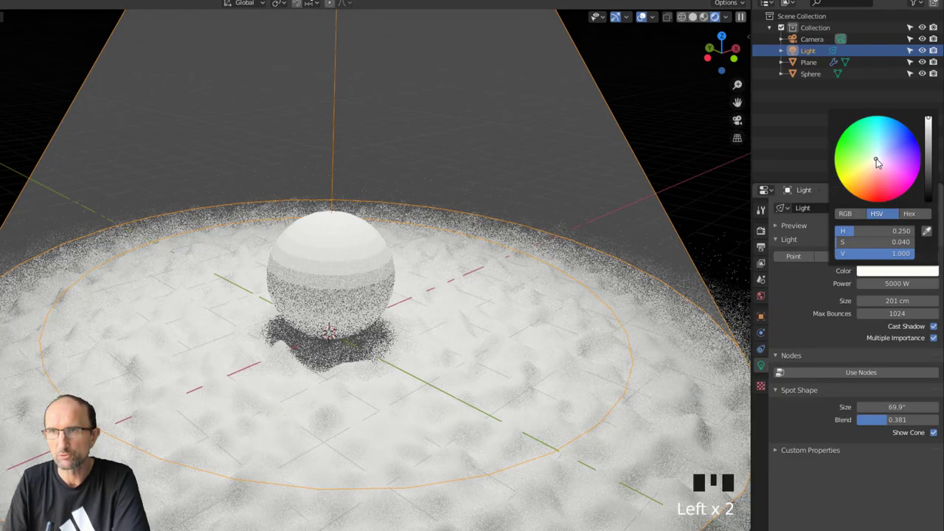
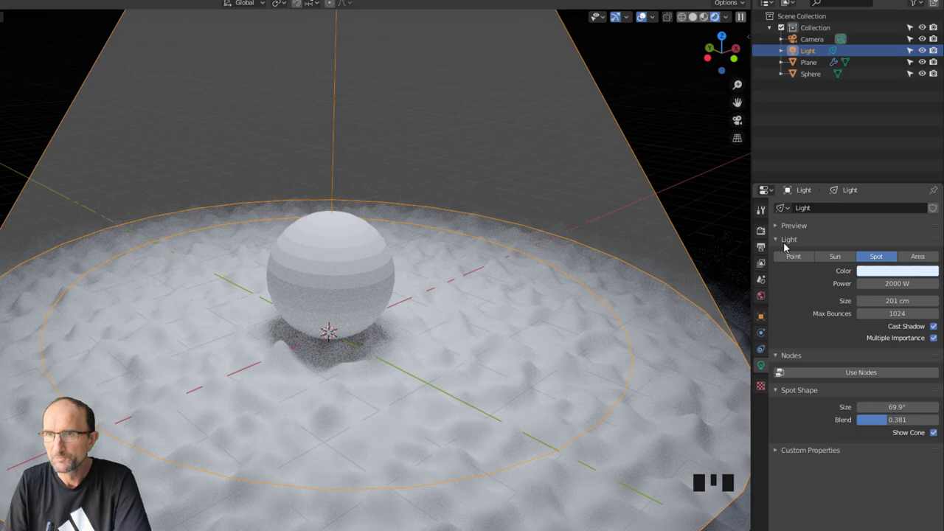
left_click_drag(868, 273, 875, 172)
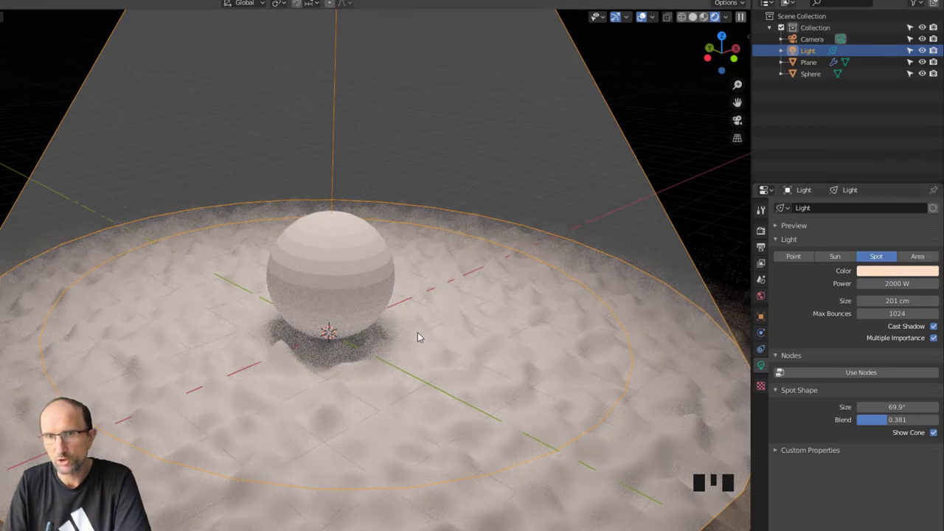
left_click(338, 260)
left_click_drag(339, 260, 336, 149)
left_click(336, 150)
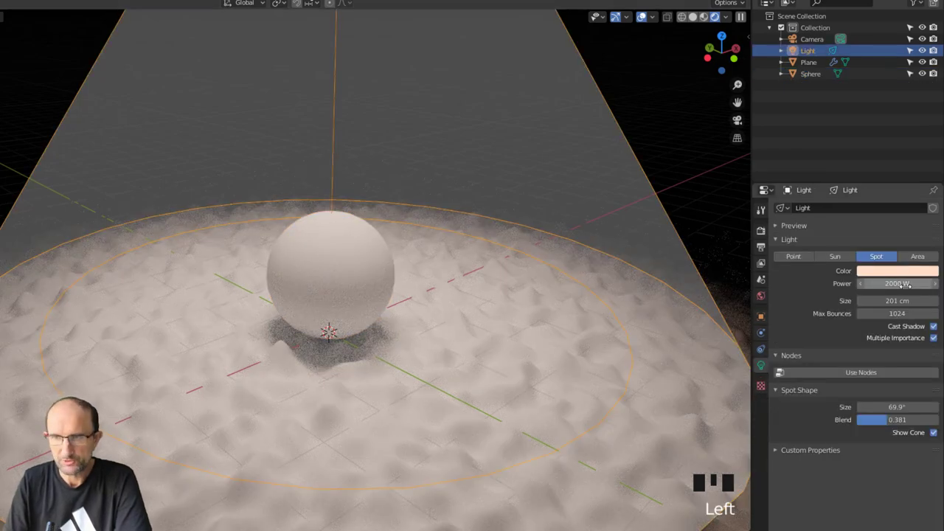
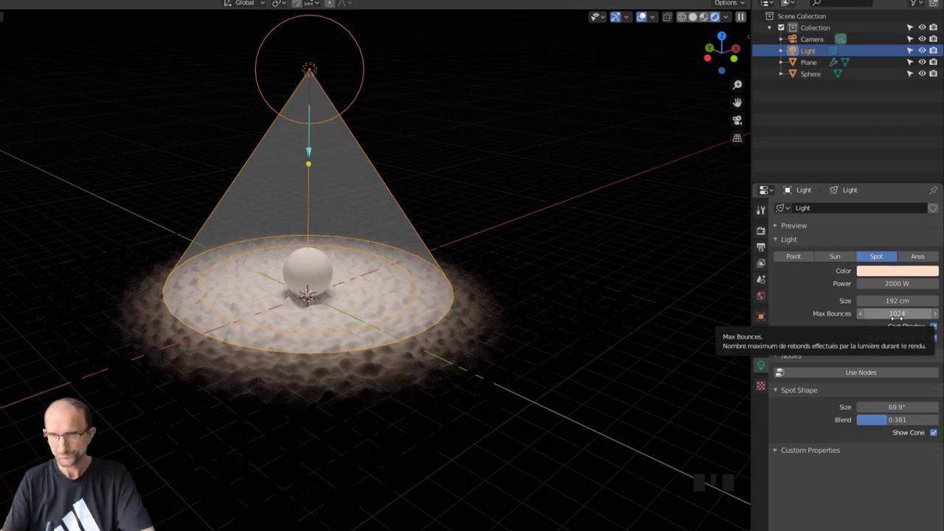
- Toggle the spotlight's Cast Shadow off and back on so the sphere casts a soft shadow
left_click(936, 327)
left_click(936, 327)
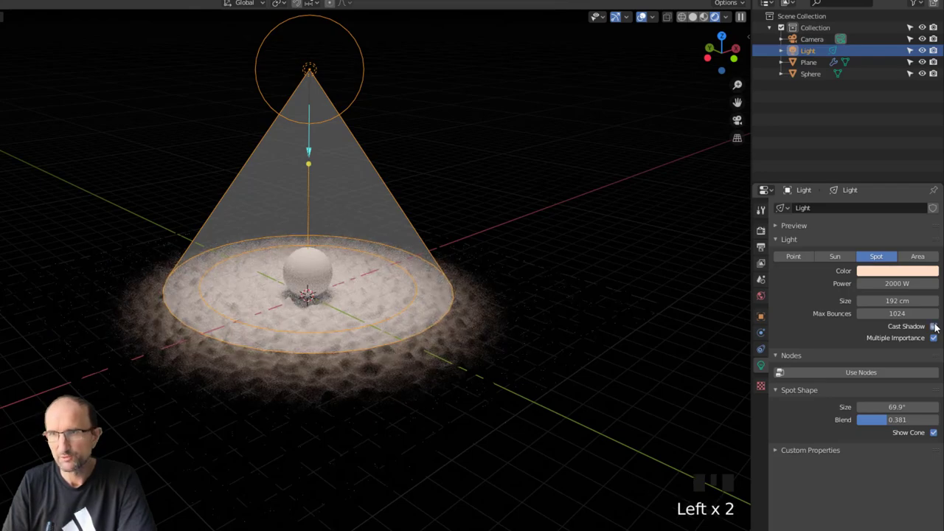
left_click(940, 326)
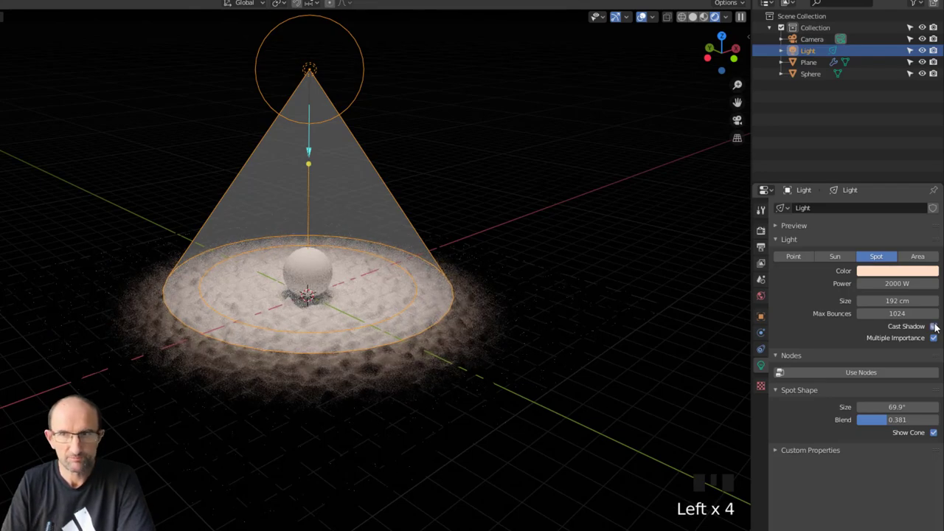
middle_click(441, 298)
scroll("up", 3)
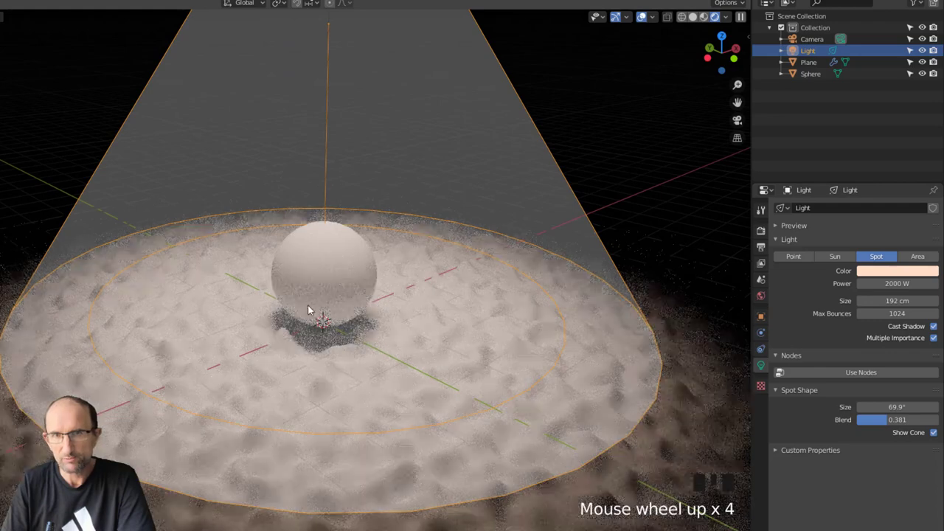
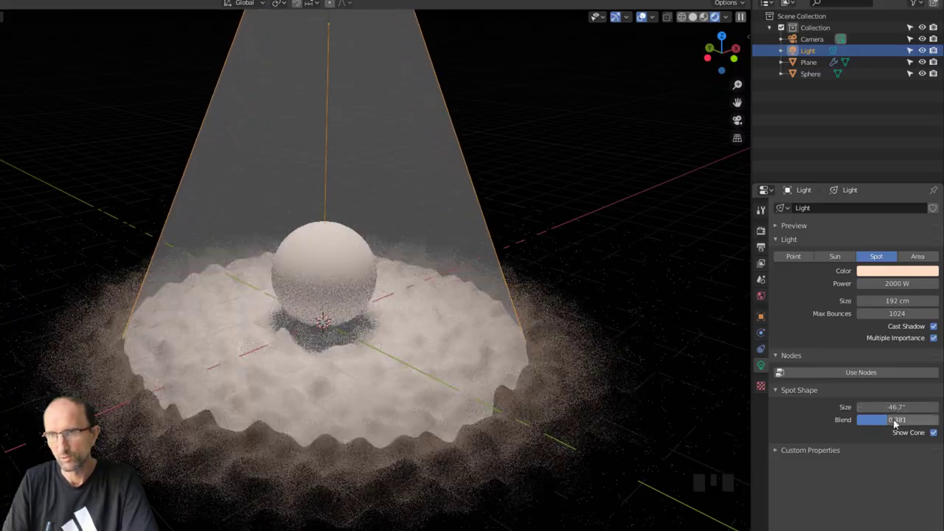
- Adjust the spotlight's cone-edge blend while viewing it from a lower angle
left_click_drag(894, 424, 859, 423)
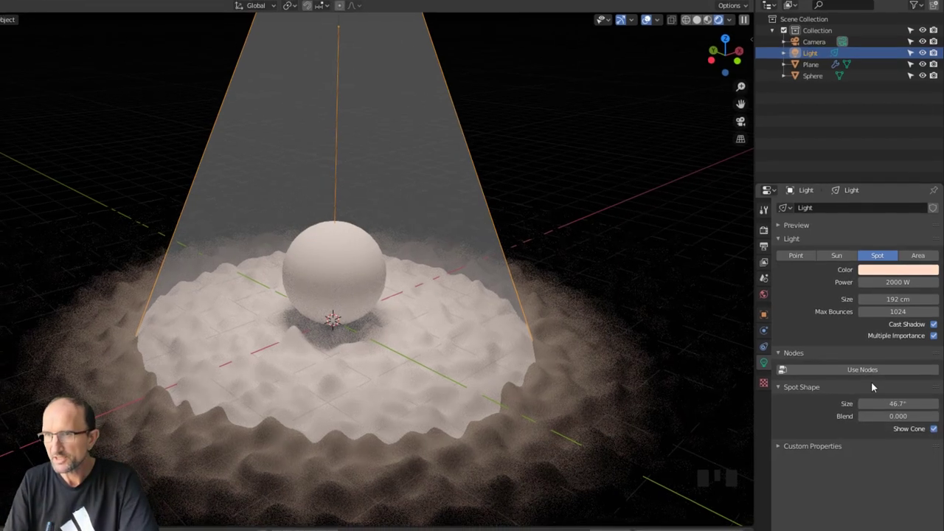
left_click_drag(881, 351, 643, 270)
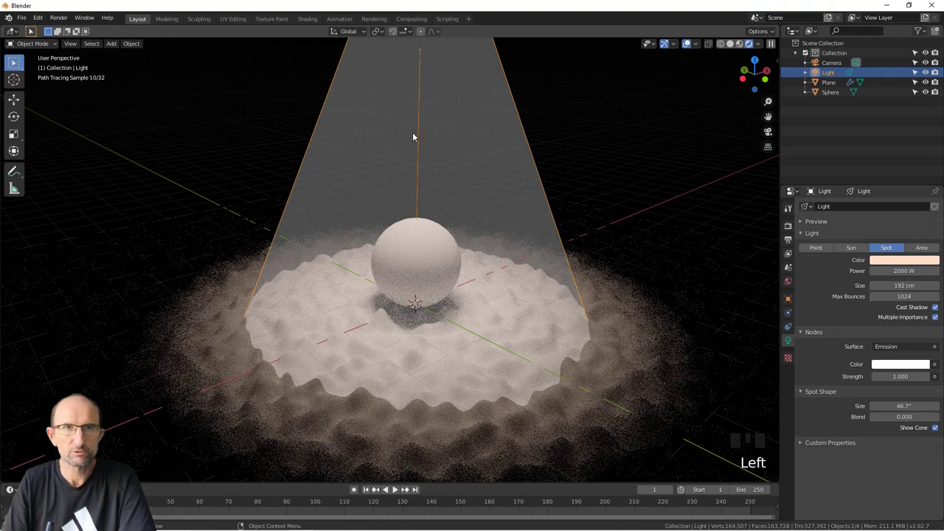